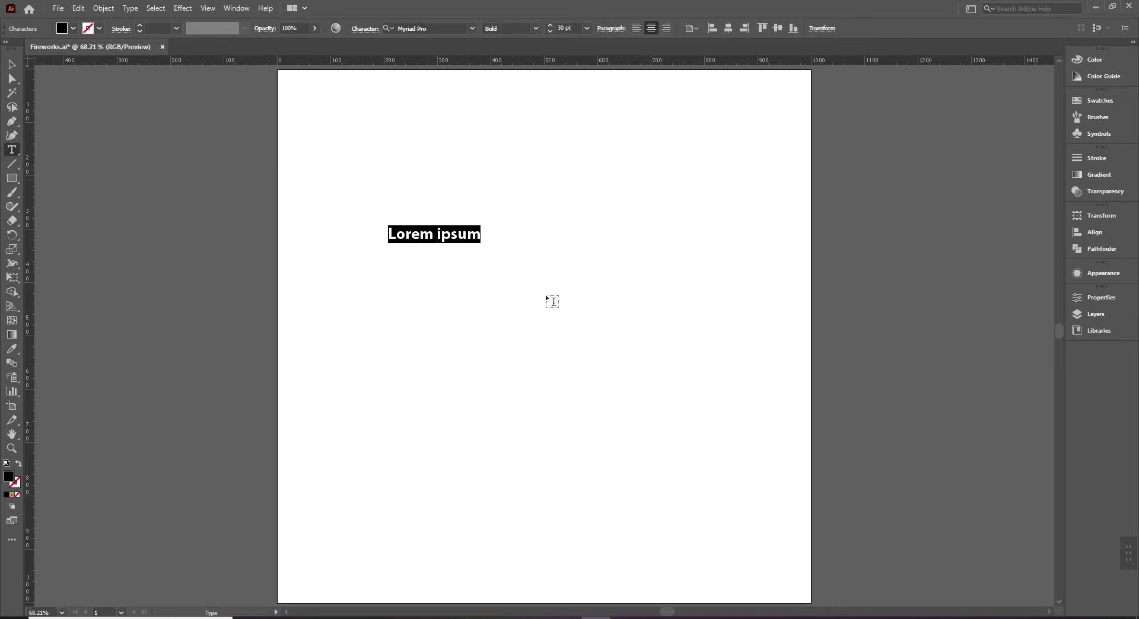
Replace the placeholder text with the title's first part, 'How to Split (Cut)'.
key(Return)
key(shift+h)
text(O; Shift +)
key(shift+s)
key(l)
key(p)
key(i)
key(BackSpace)
key(BackSpace)
key(l)
key(i)
key(t)
key(shift+9)
key(shift+c)
key(u)
key(t)
key(shift+0)
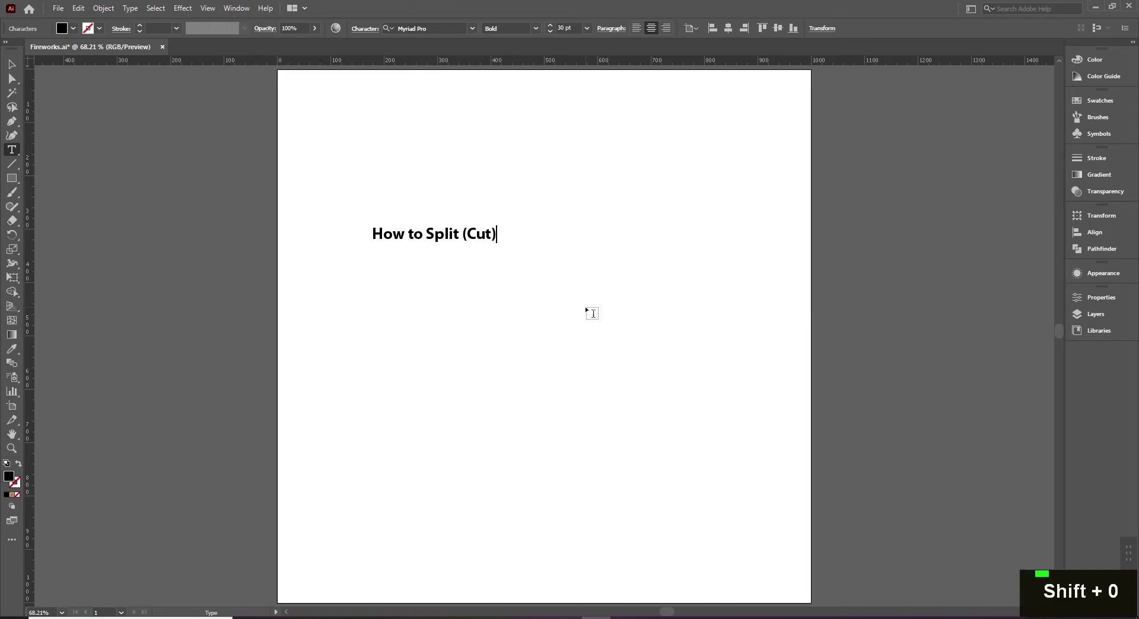
Finish the title with 'Letter in Half' and leave text editing.
key(space)
key(e)
key(shift+l)
key(t)
key(t)
key(r)
key(e)
key(i)
key(space)
key(shift+h)
key(shift+a)
key(shift+l)
key(BackSpace)
key(BackSpace)
key(BackSpace)
key(l)
key(Escape)
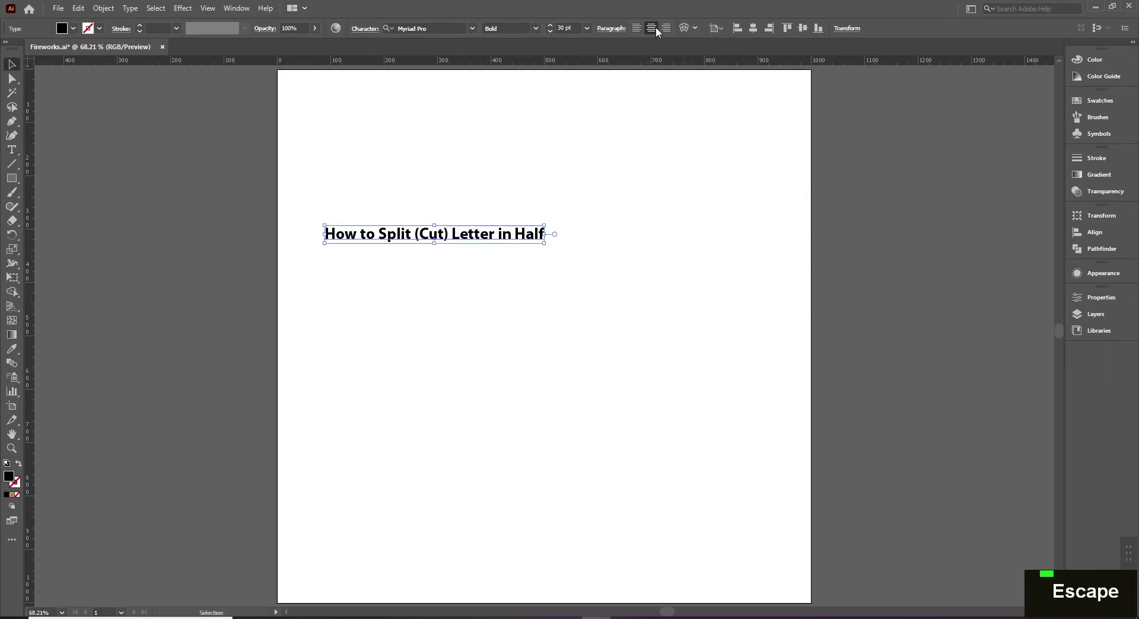
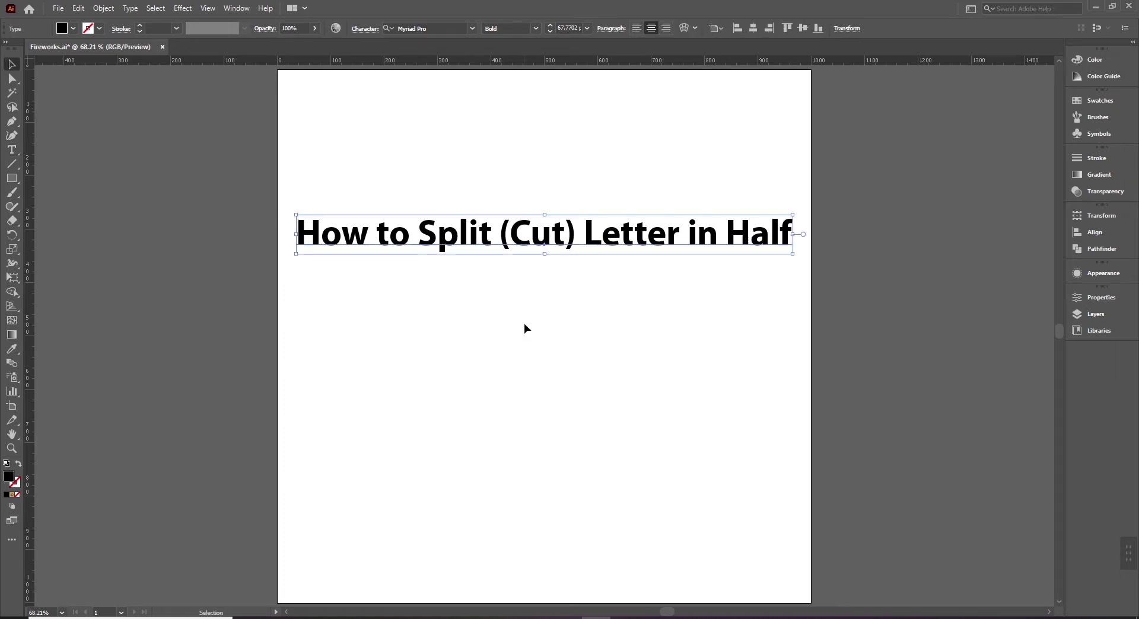
Deselect the title and start a new text object beneath it with the Type tool.
key(t)
click(559, 154)
double_click(563, 134)
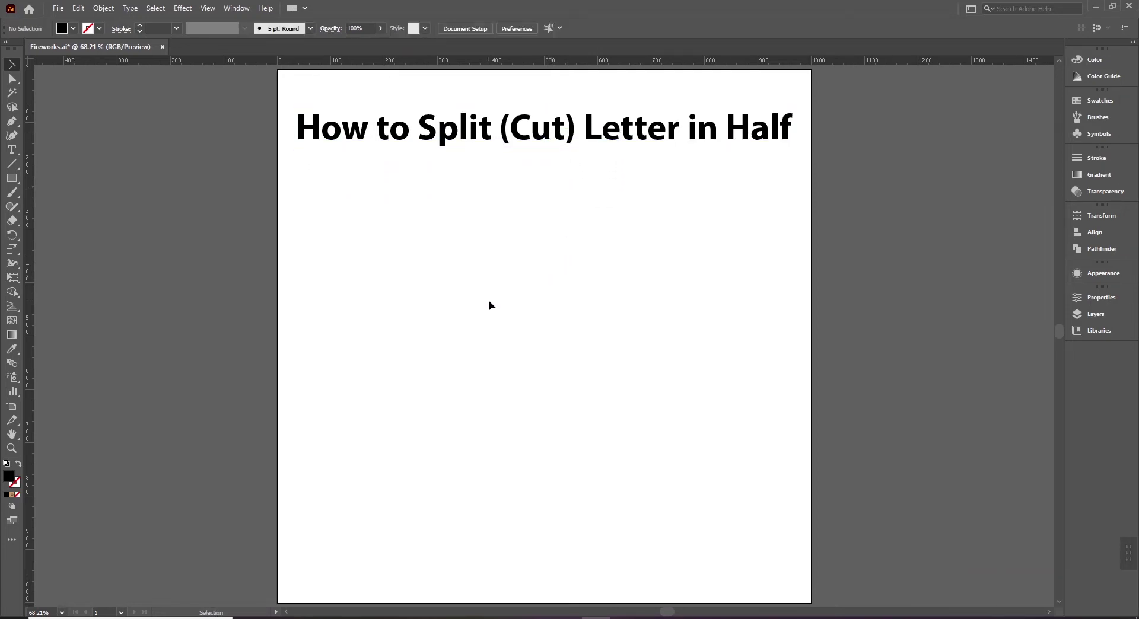
key(t)
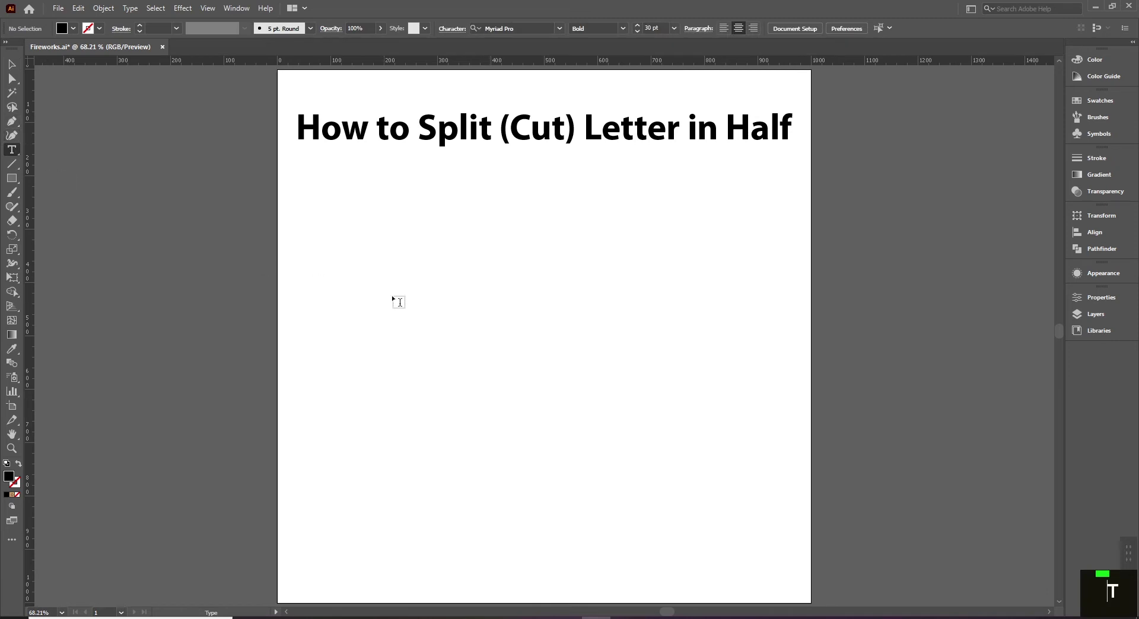
Enter SPLIT on one line and LETTER on the line below.
key(t)
key(shift+s)
key(shift+l)
key(shift+i)
key(shift+t)
key(Return)
key(shift+l)
key(shift+e)
key(shift+t)
key(shift+e)
key(shift+r)
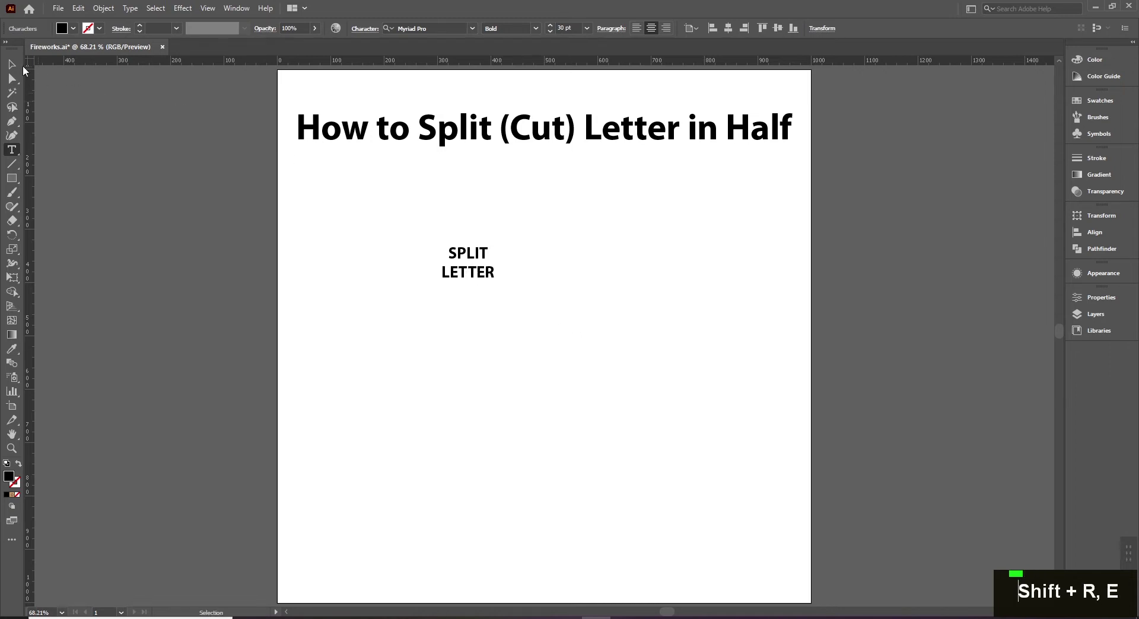
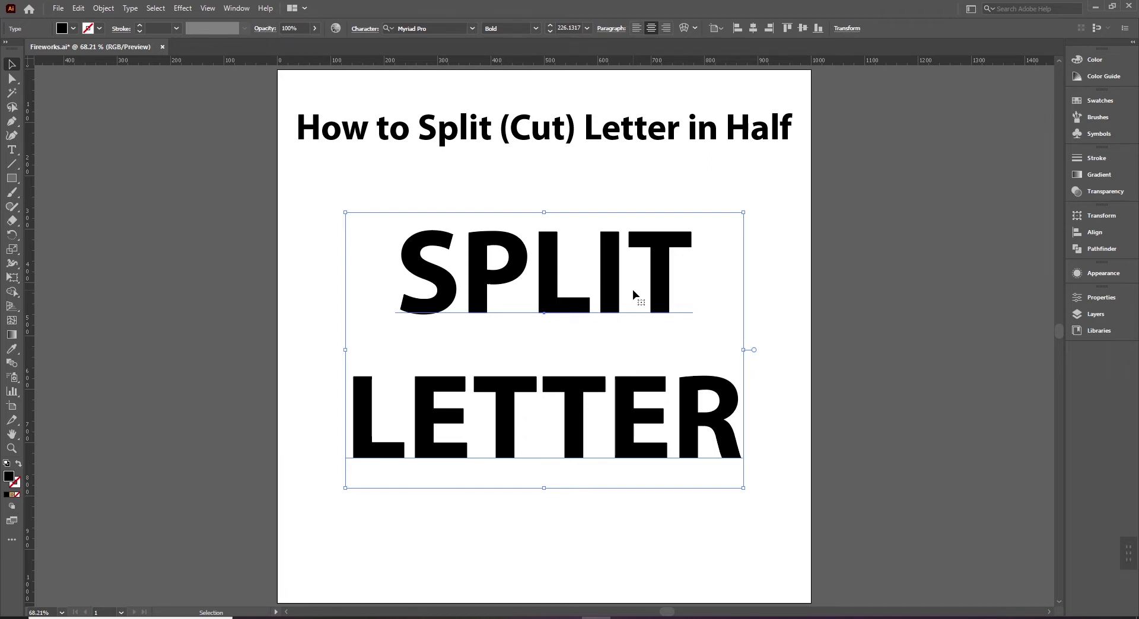
Ungroup the outlined words so each letter becomes a separate shape.
click(655, 280)
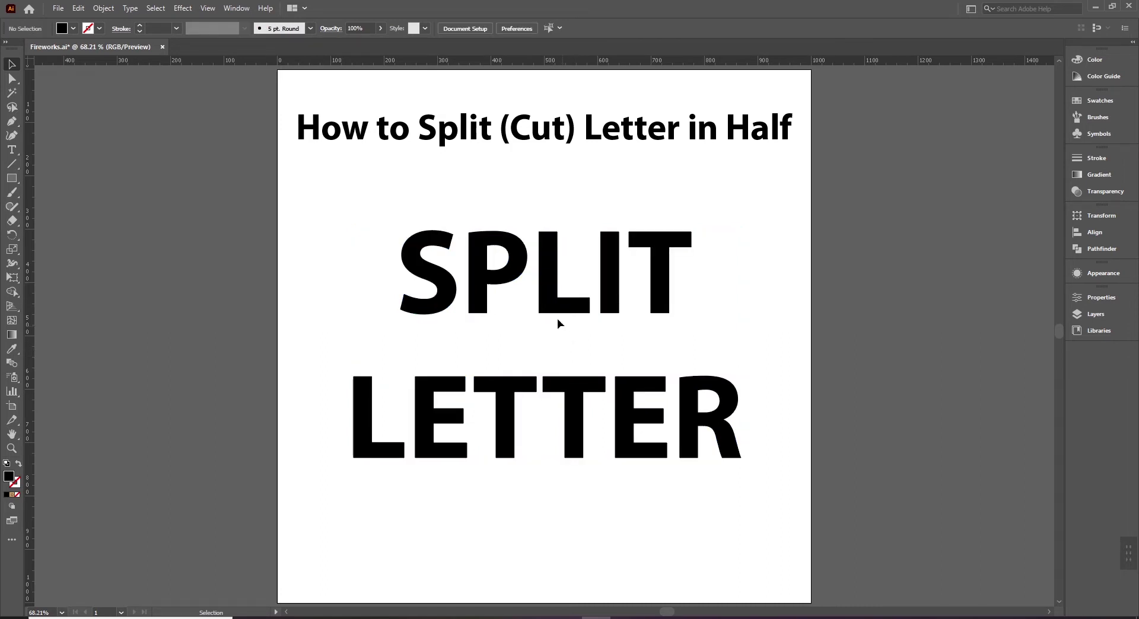
key(ctrl+z)
right_click(553, 263)
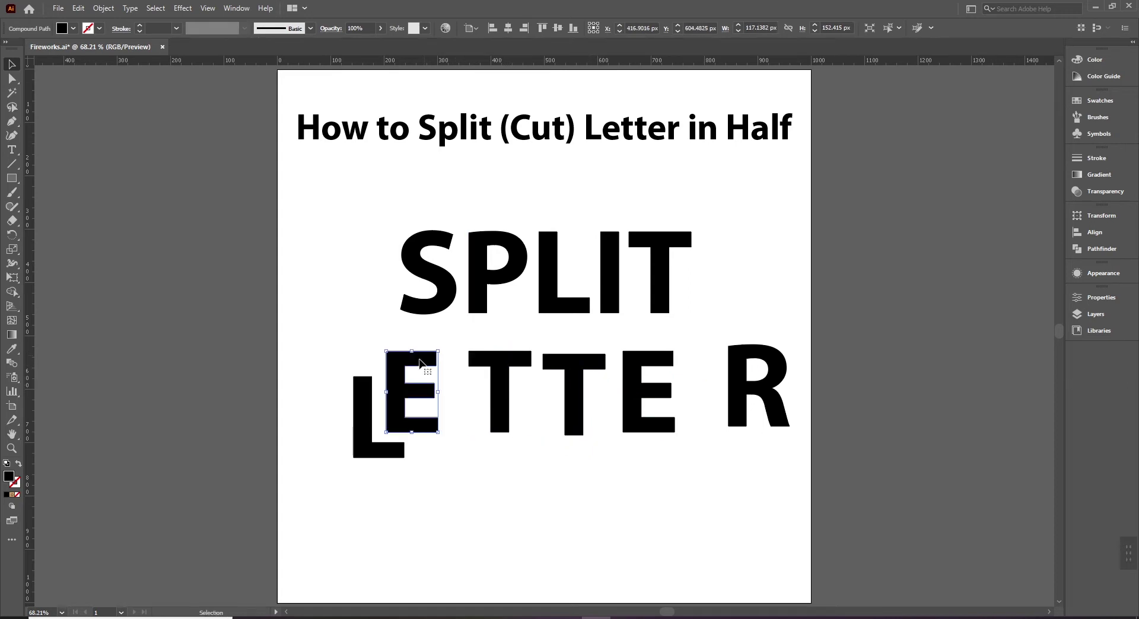
Undo the test moves of LETTER's and SPLIT's letters back to their original positions.
key(ctrl+z)
key(ctrl+z)
key(ctrl+z)
key(ctrl+z)
key(ctrl+z)
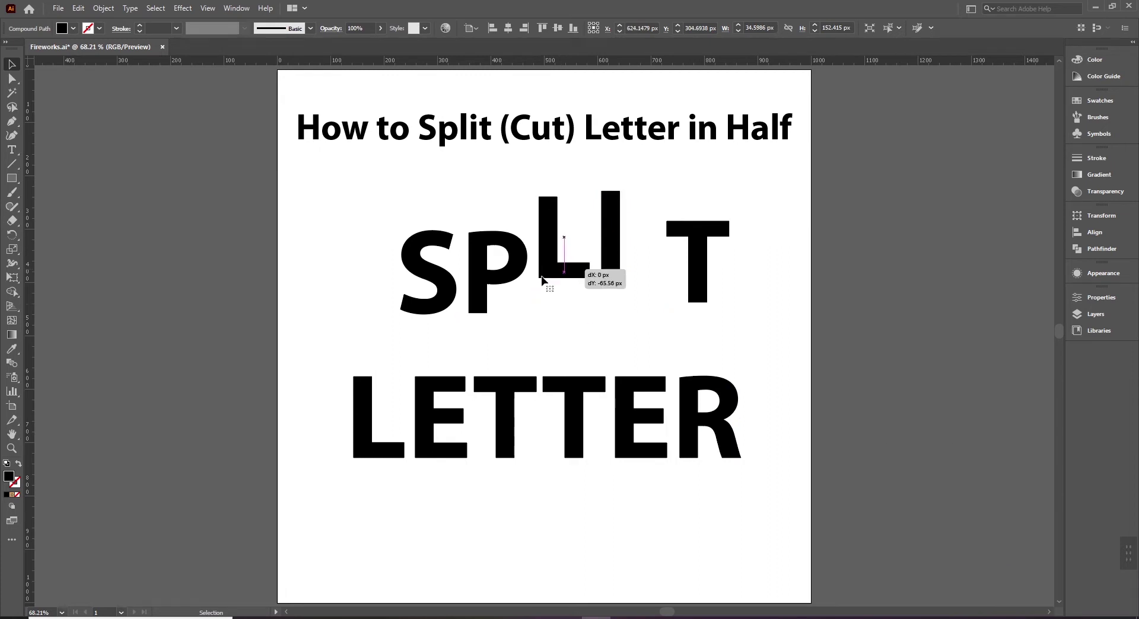
key(ctrl+z)
key(ctrl+z)
key(ctrl+z)
key(ctrl+z)
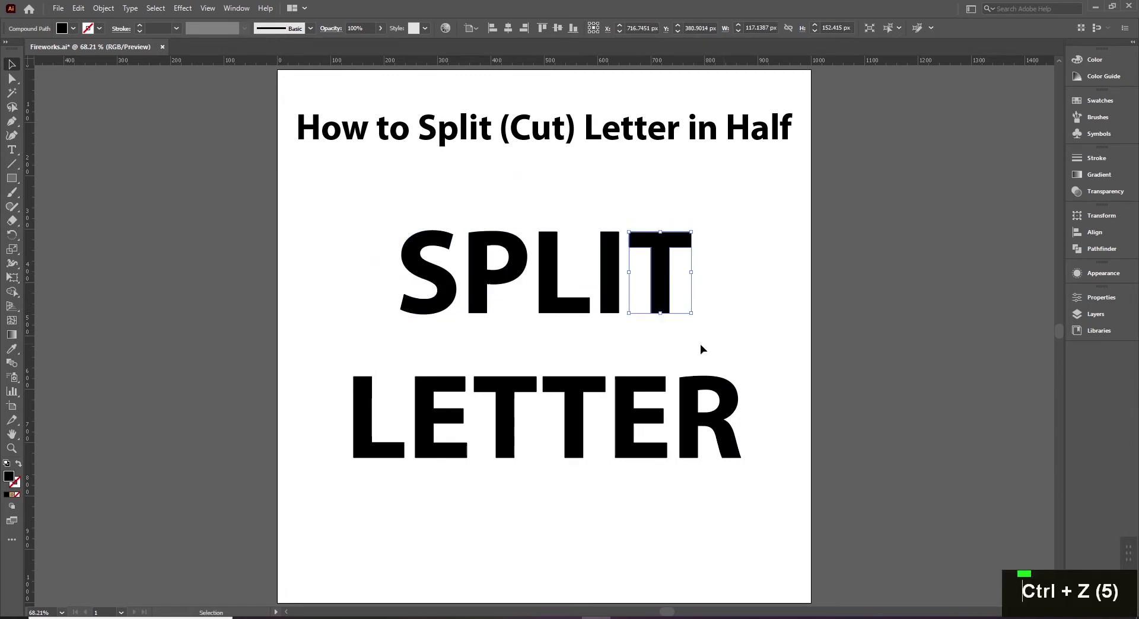
Zoom in on the S of SPLIT to start the diagonal Pen line across it.
key(space)
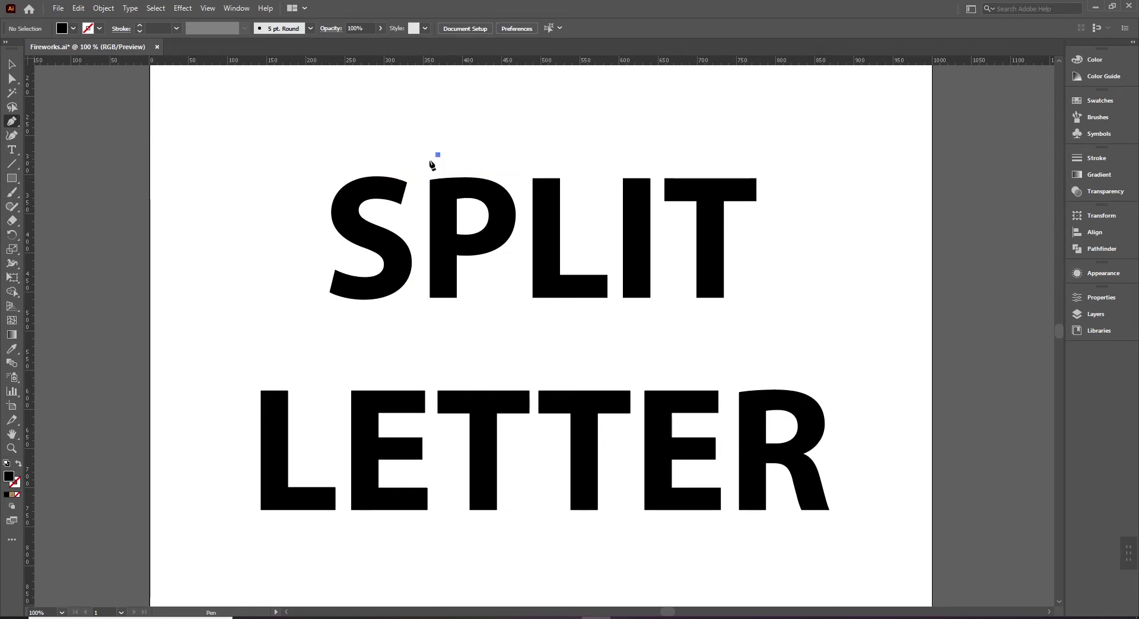
key(space)
key(ctrl+space)
key(ctrl+z)
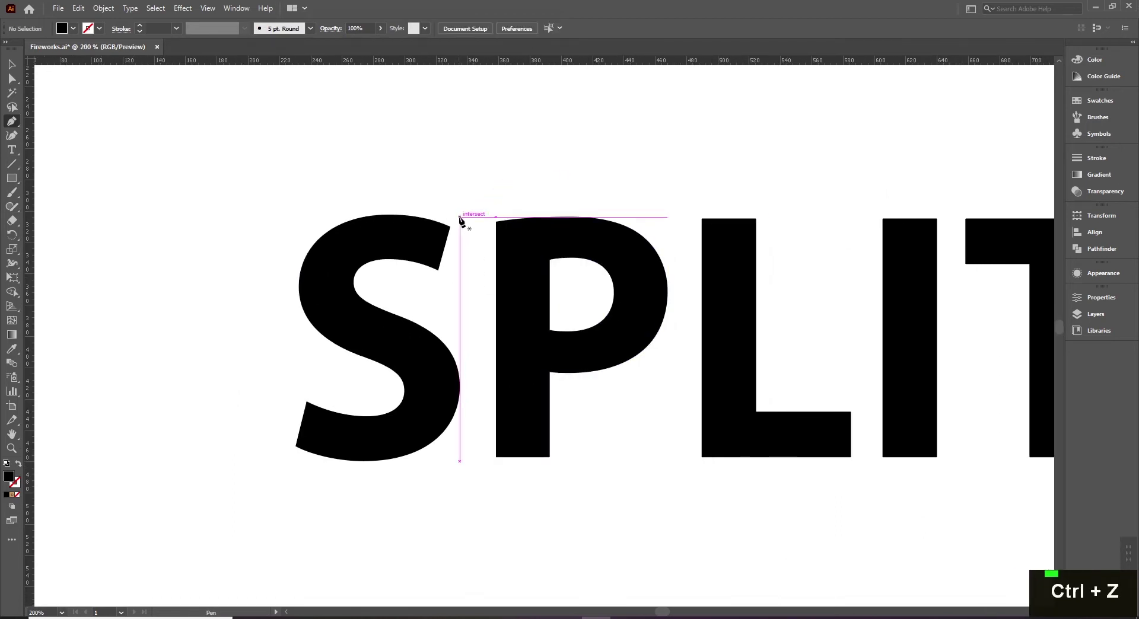
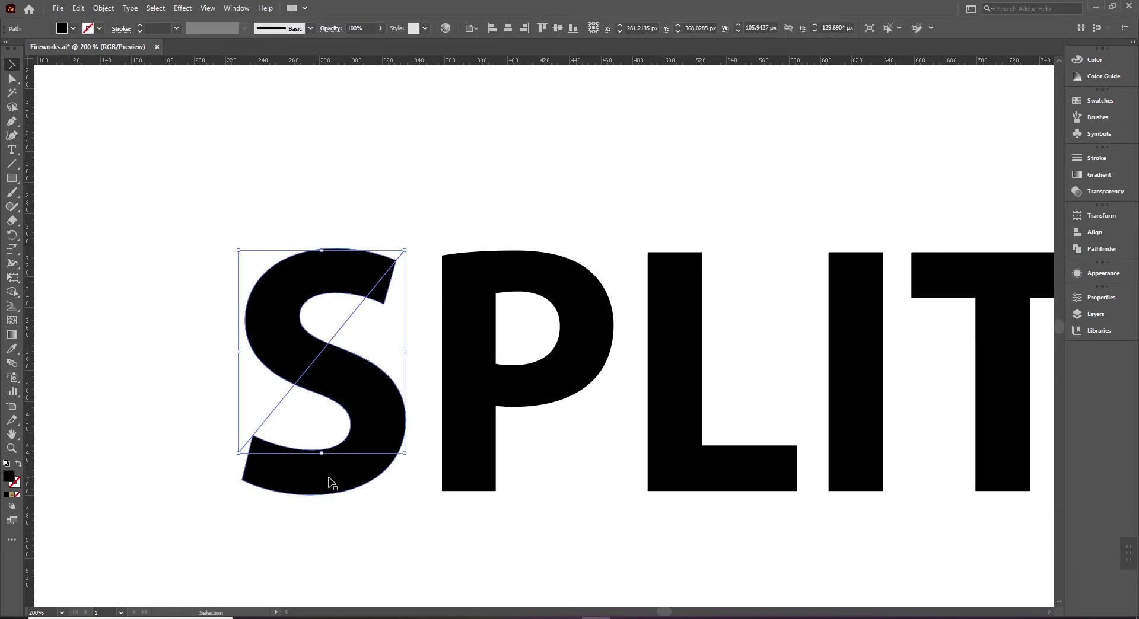
Select the S with its line, divide them with Pathfinder, and undo the test move.
key(space)
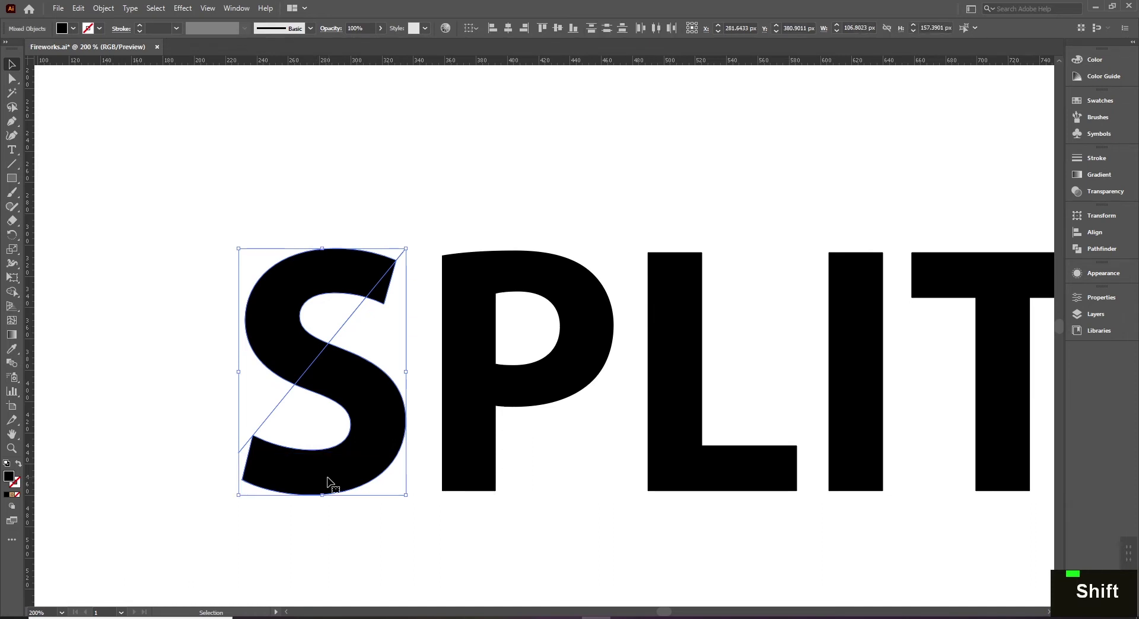
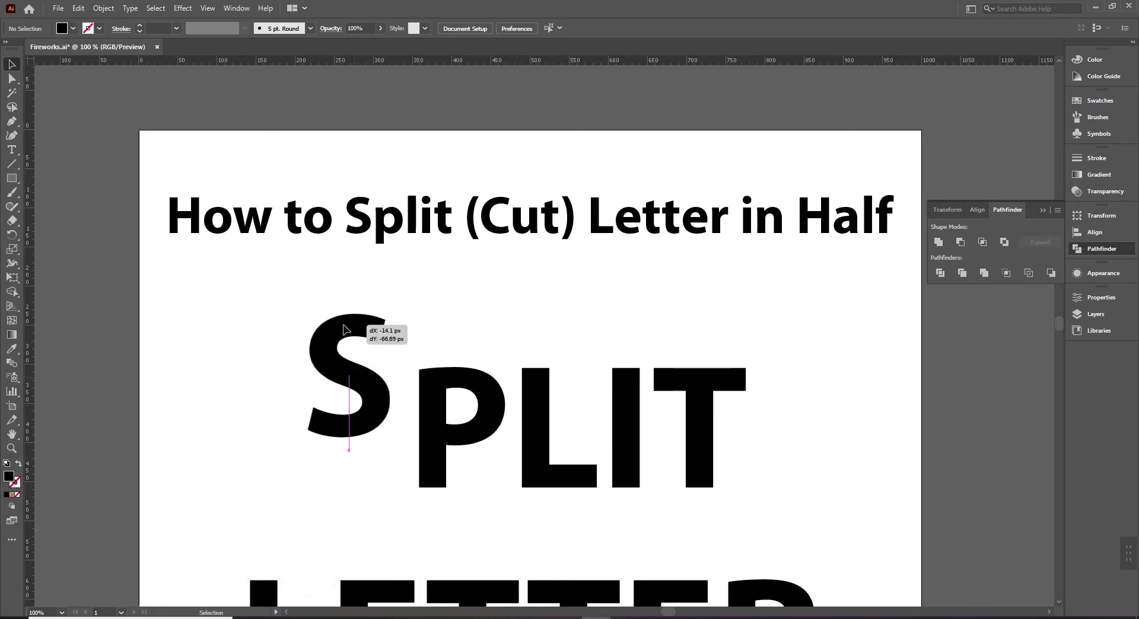
key(space)
key(ctrl+z)
Ungroup the divided S, delete the empty leftover sliver, and undo moving the halves apart.
right_click(382, 377)
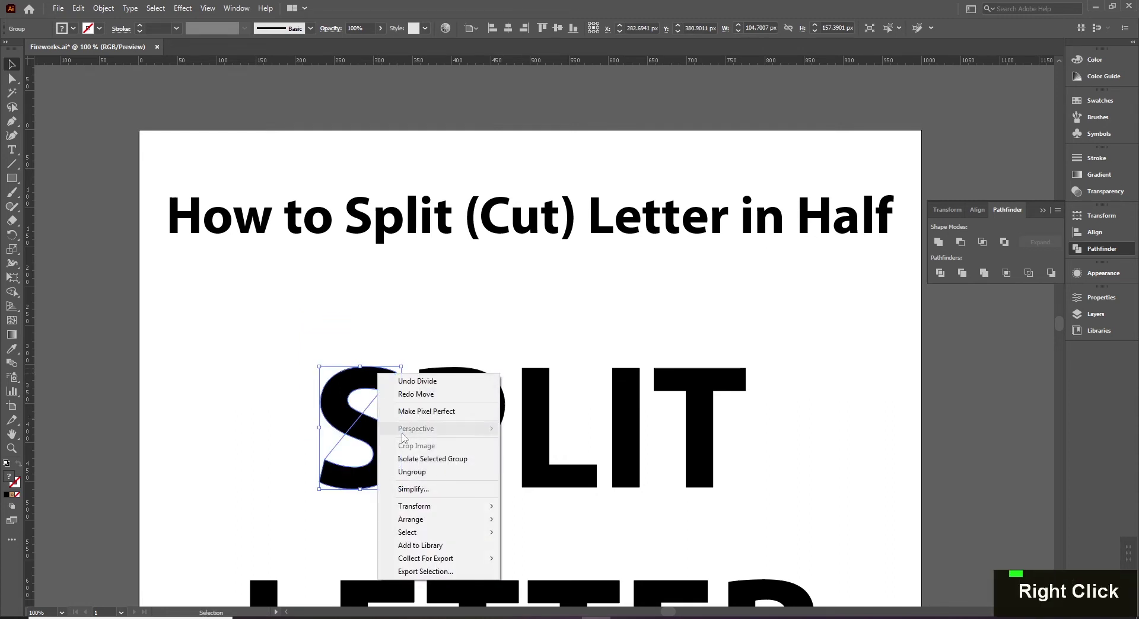
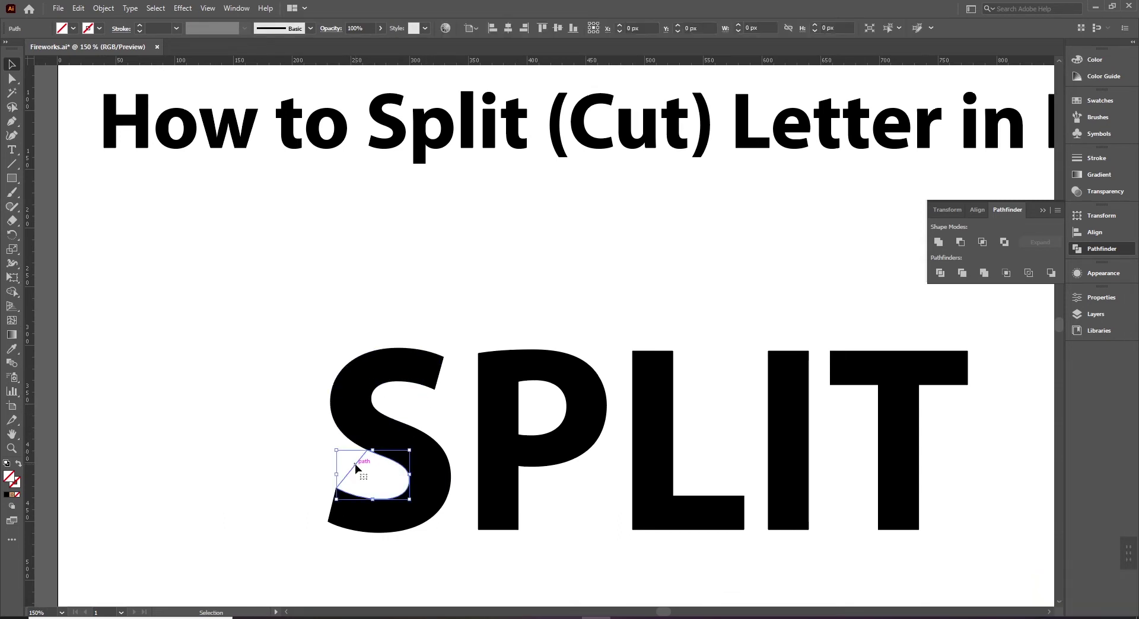
key(Delete)
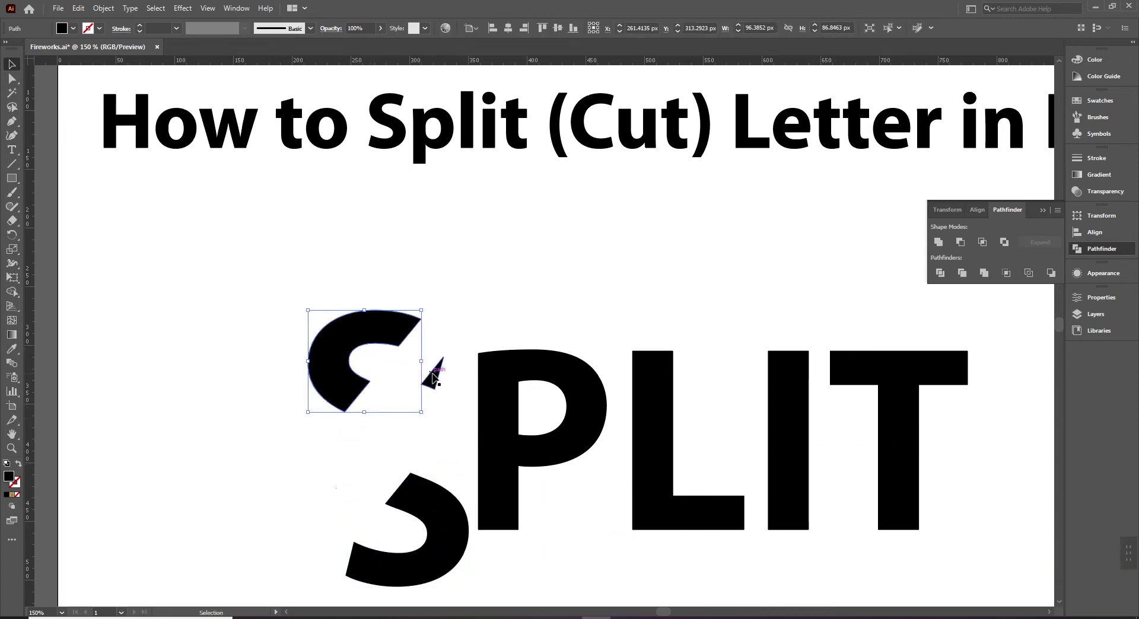
key(Delete)
key(ctrl+z)
key(ctrl+z)
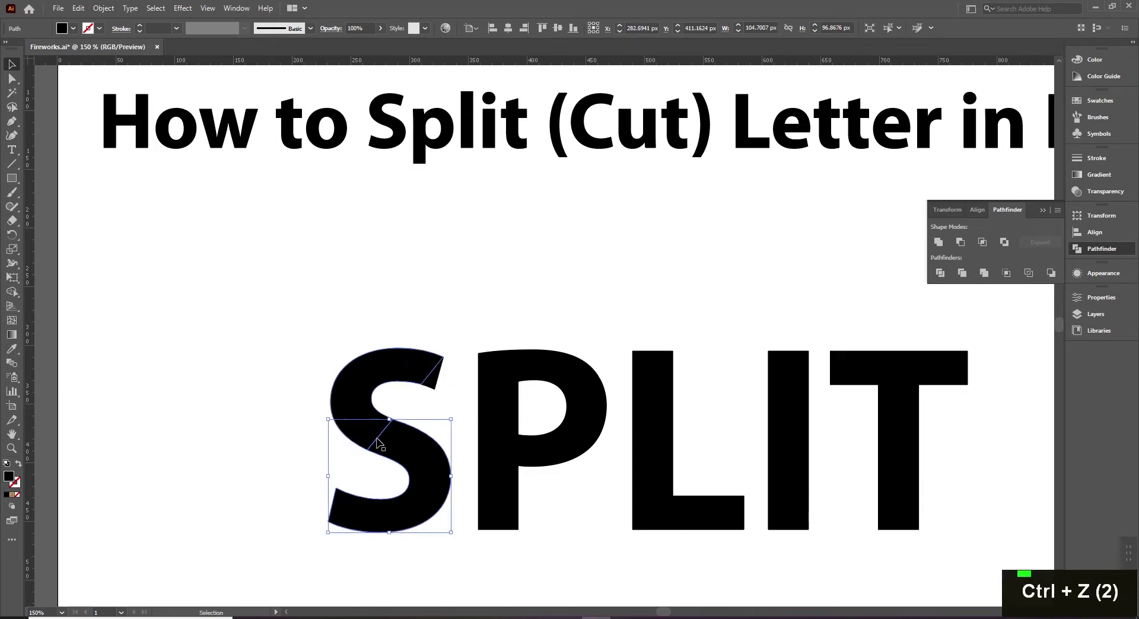
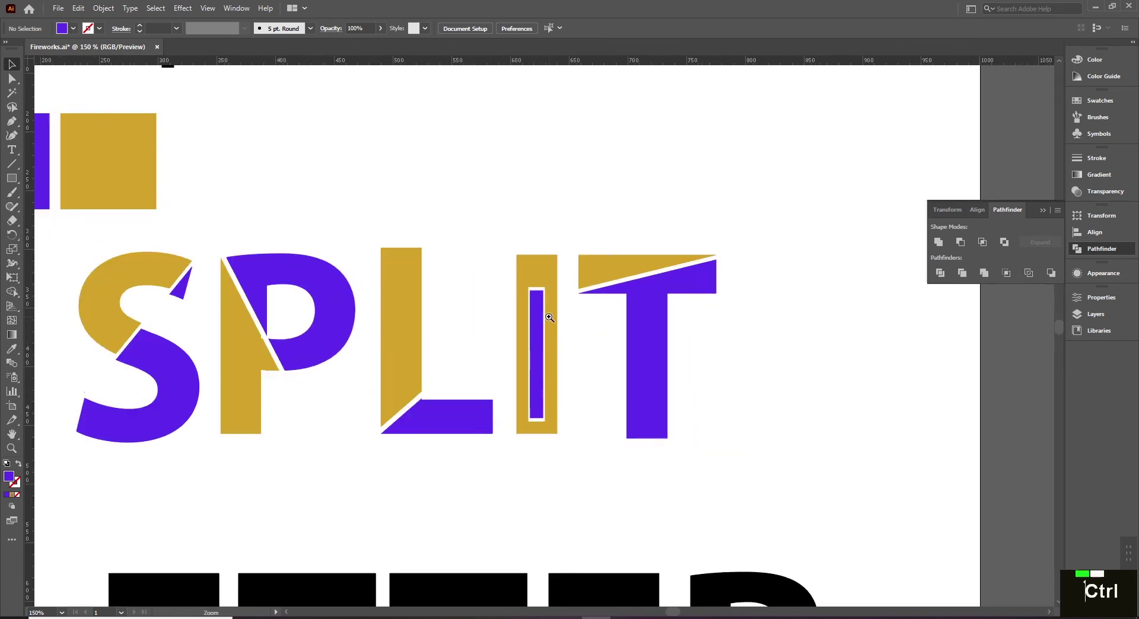
Draw a small round dot above the i's stem and return to the whole artboard view.
key(ctrl+space)
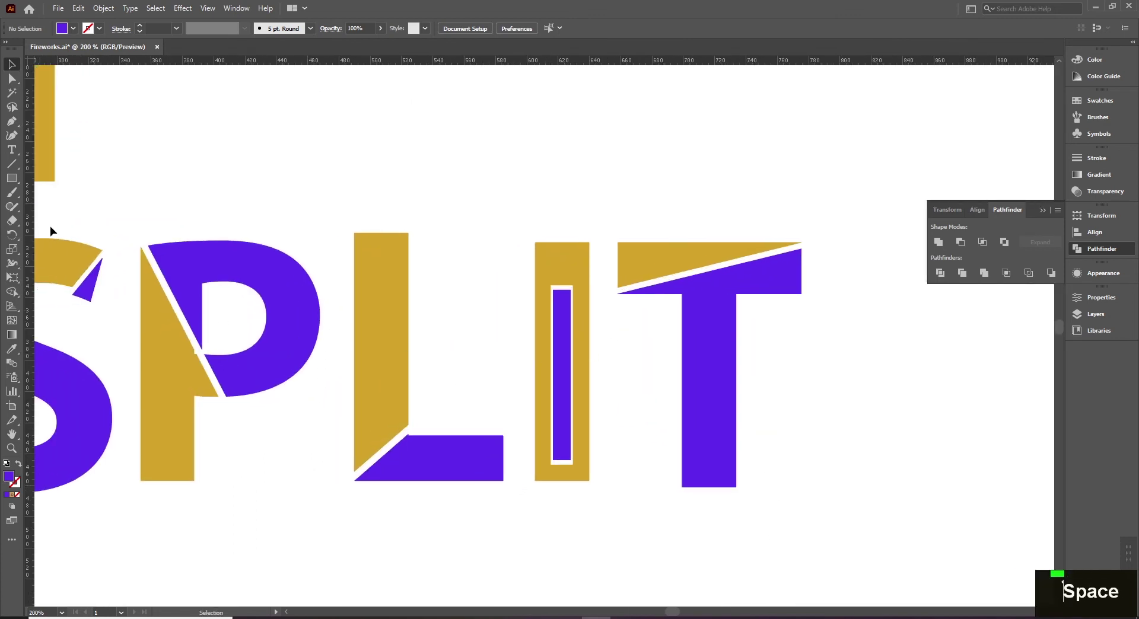
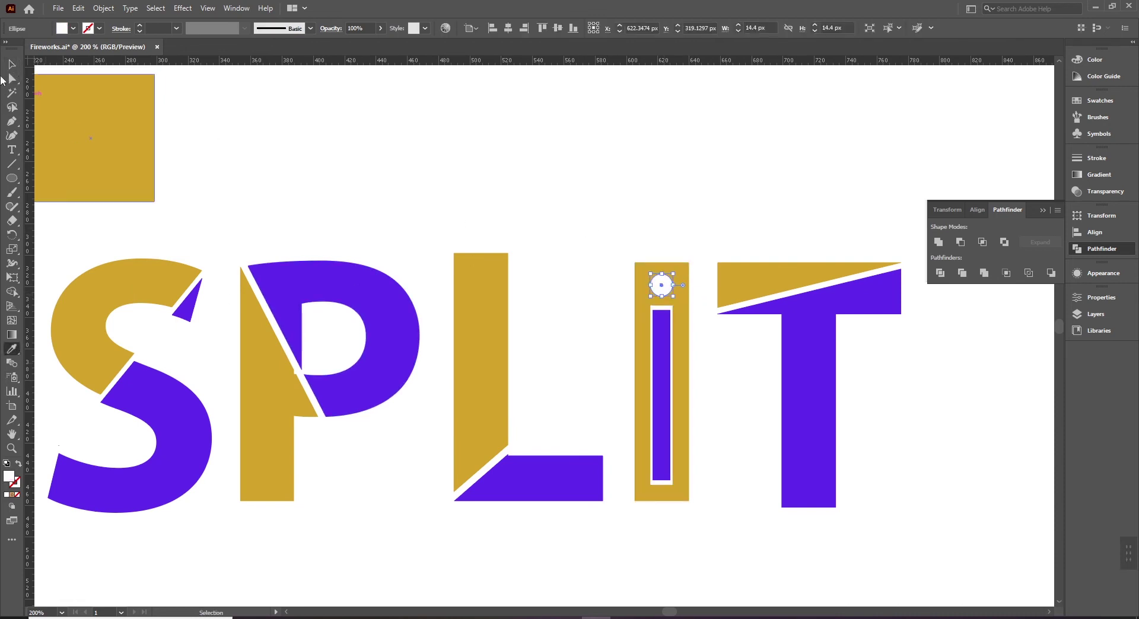
key(space)
key(space)
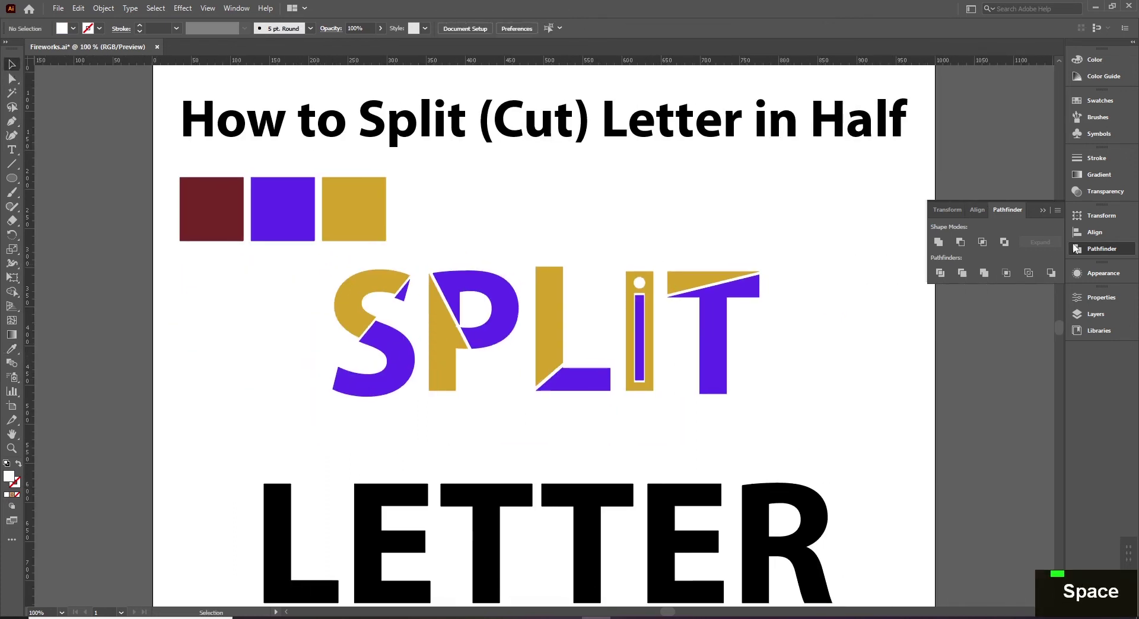
Divide the L along a diagonal line and ungroup its pieces for purple and gold fills.
key(space)
key(space)
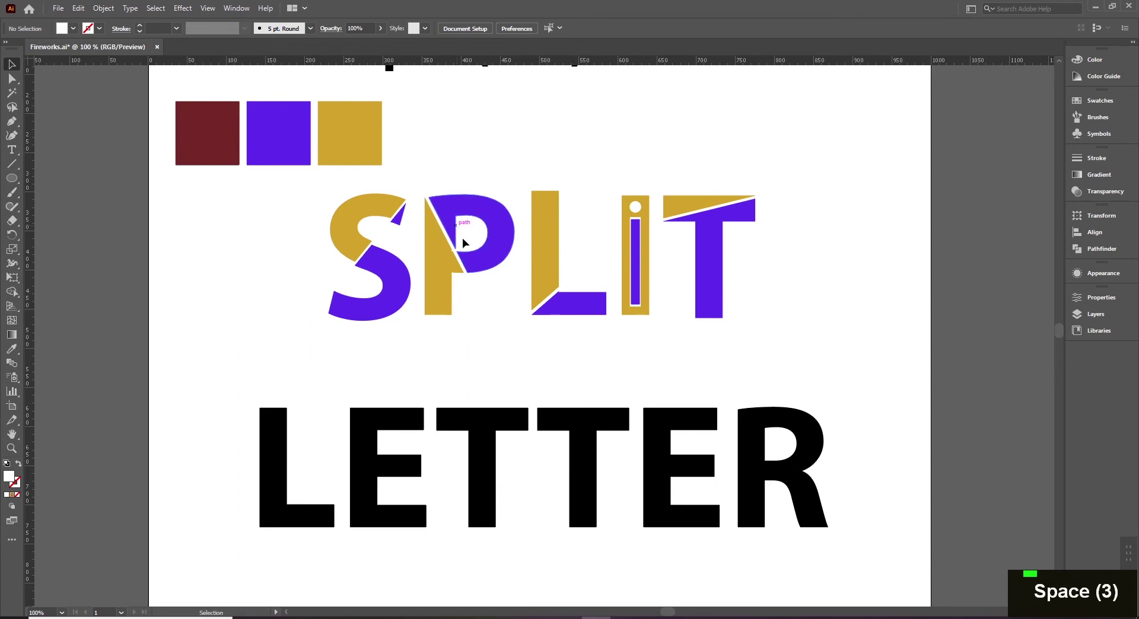
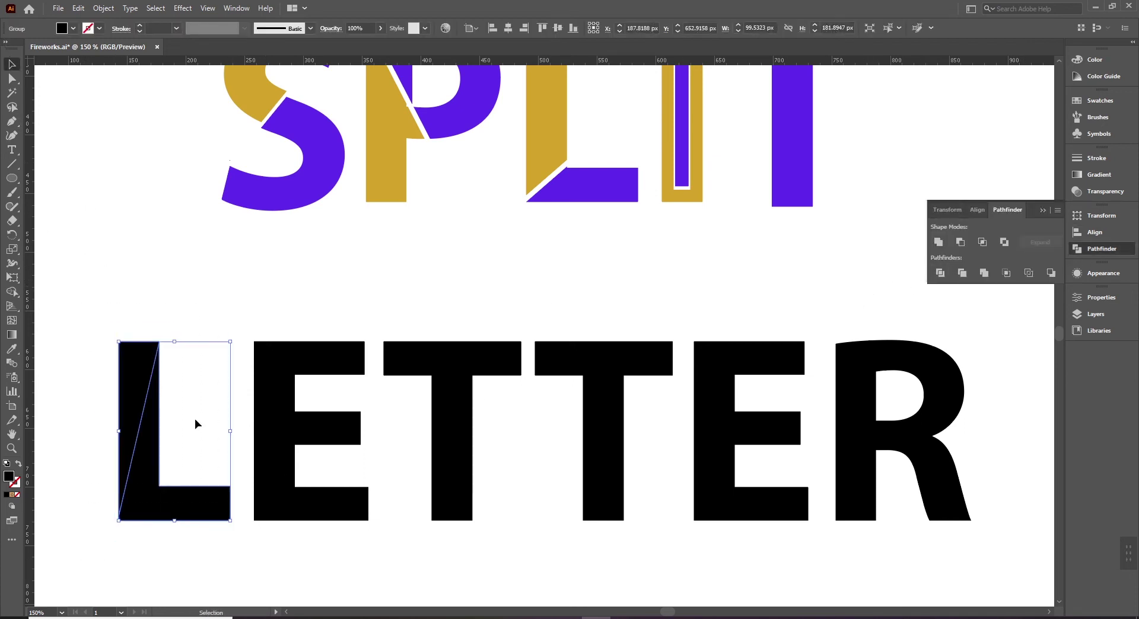
key(space)
right_click(150, 374)
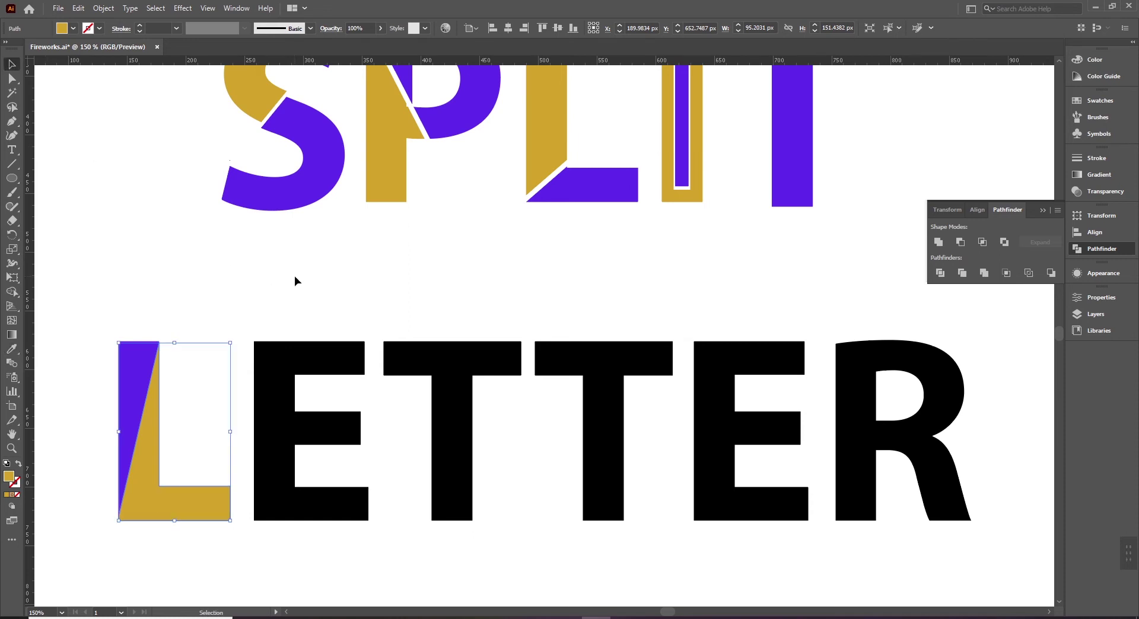
Draw the diagonal cut line across the first E of LETTER.
key(space)
key(space)
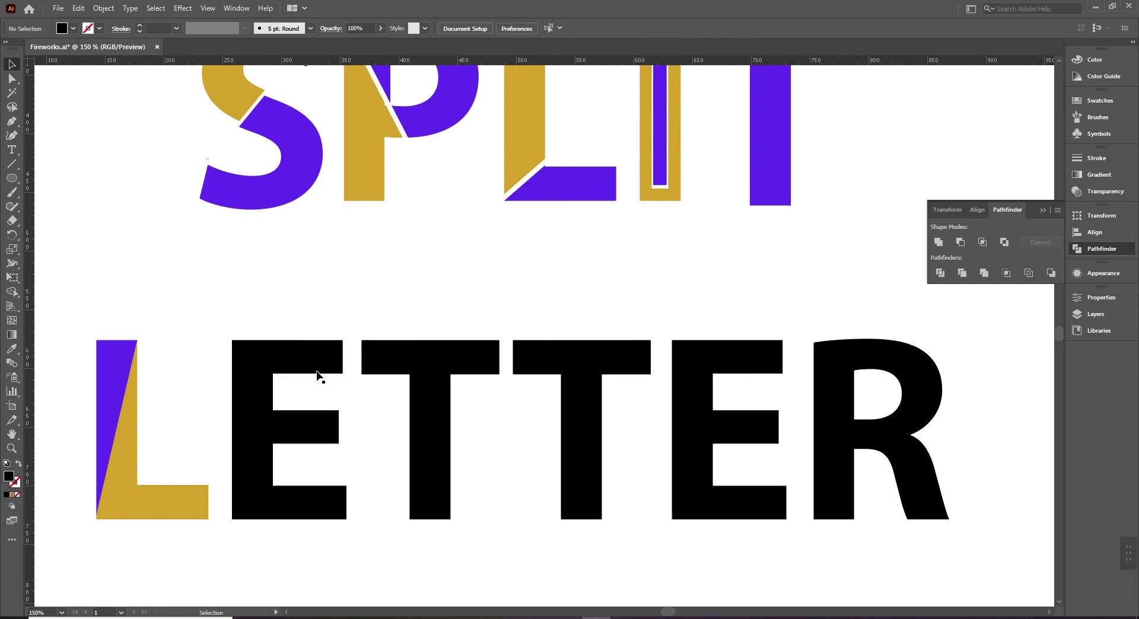
Ungroup the divided E and fill its middle-arm wedge gold.
right_click(309, 426)
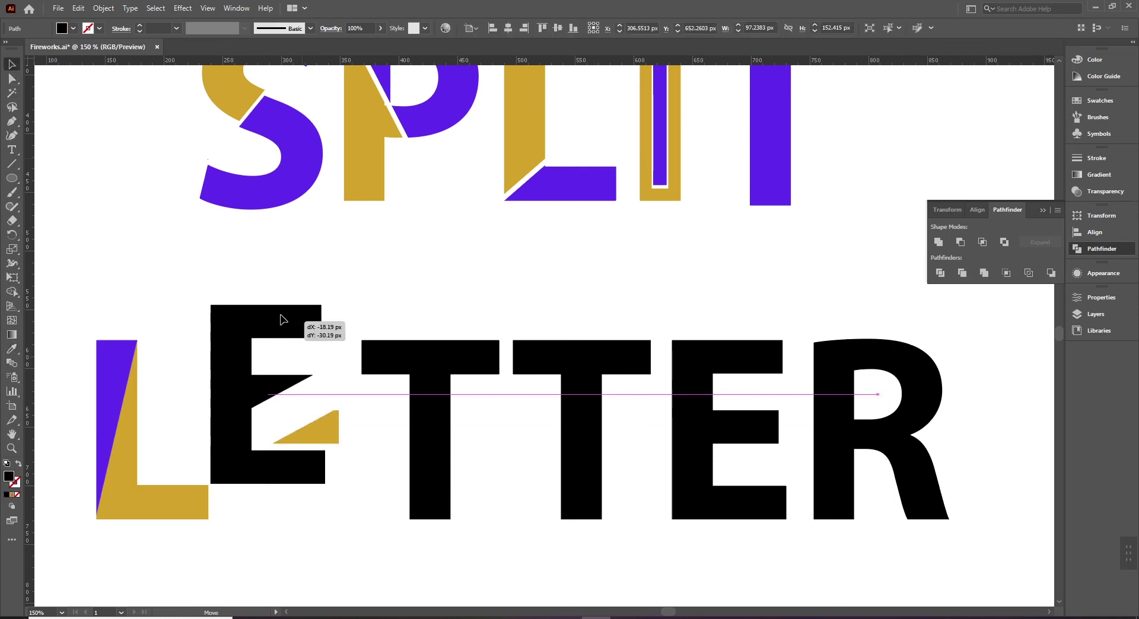
right_click(302, 331)
key(ctrl+z)
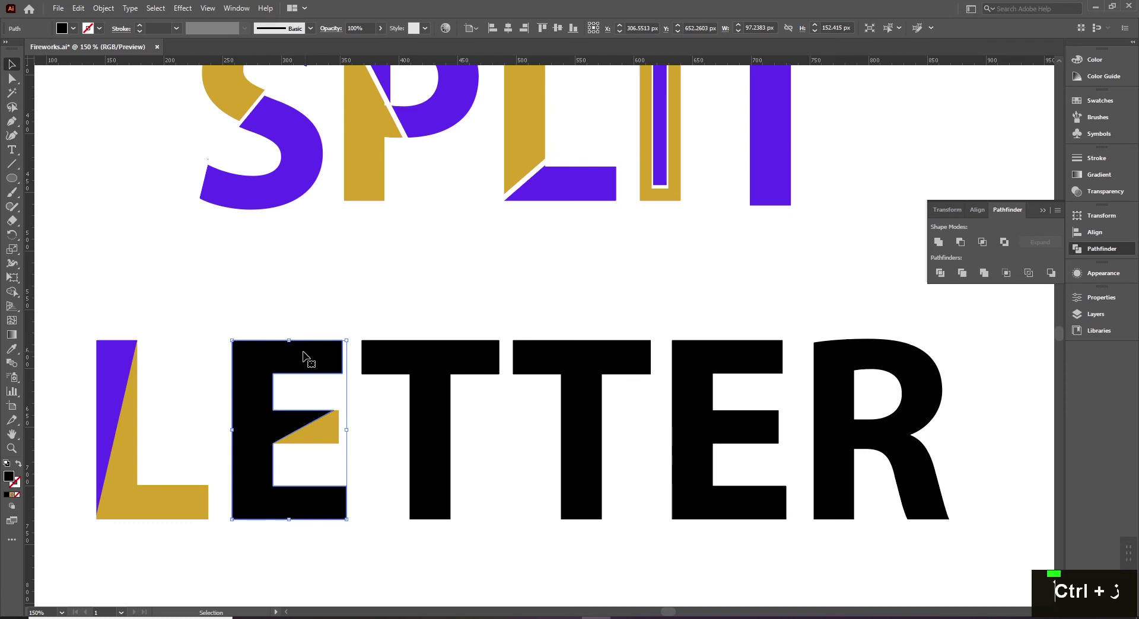
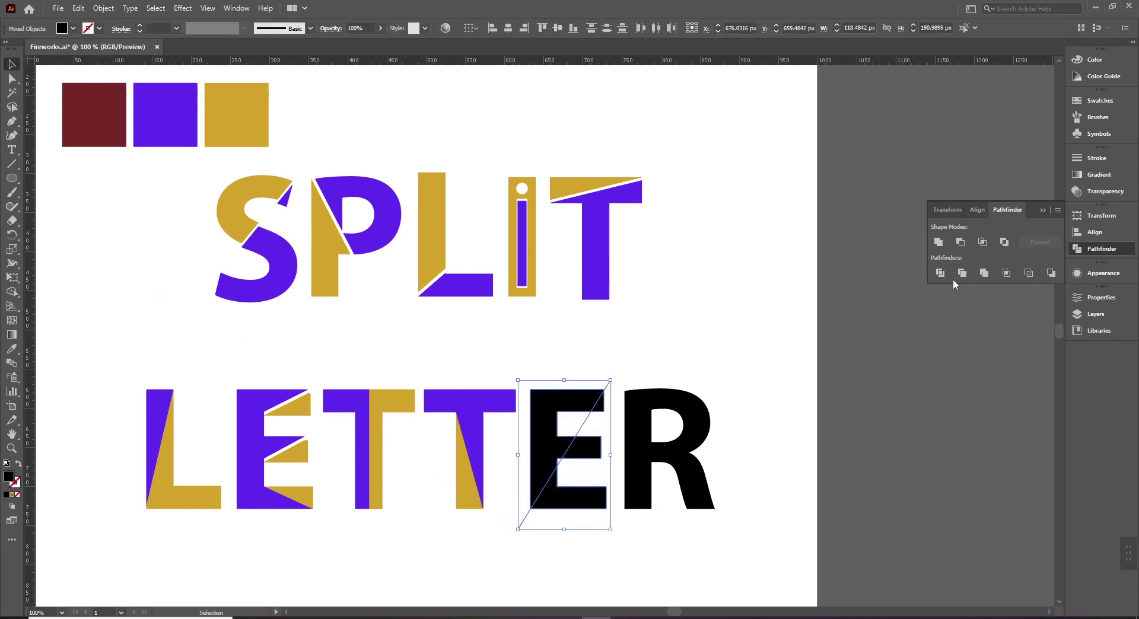
Ungroup the divided second E and pick its pieces.
right_click(579, 405)
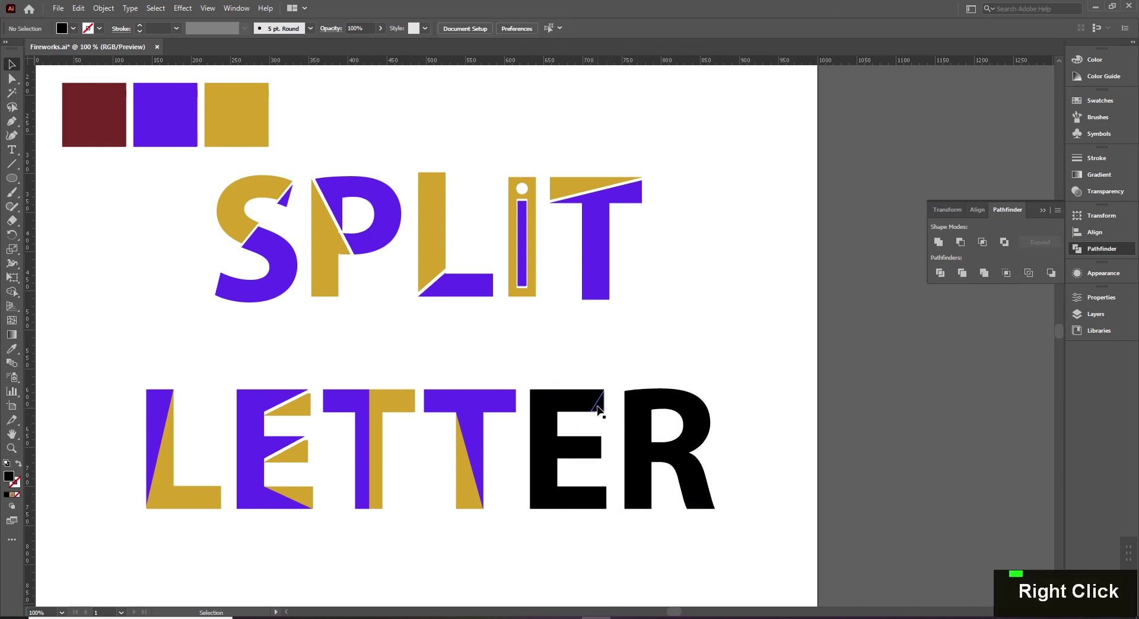
right_click(599, 454)
click(598, 454)
click(600, 501)
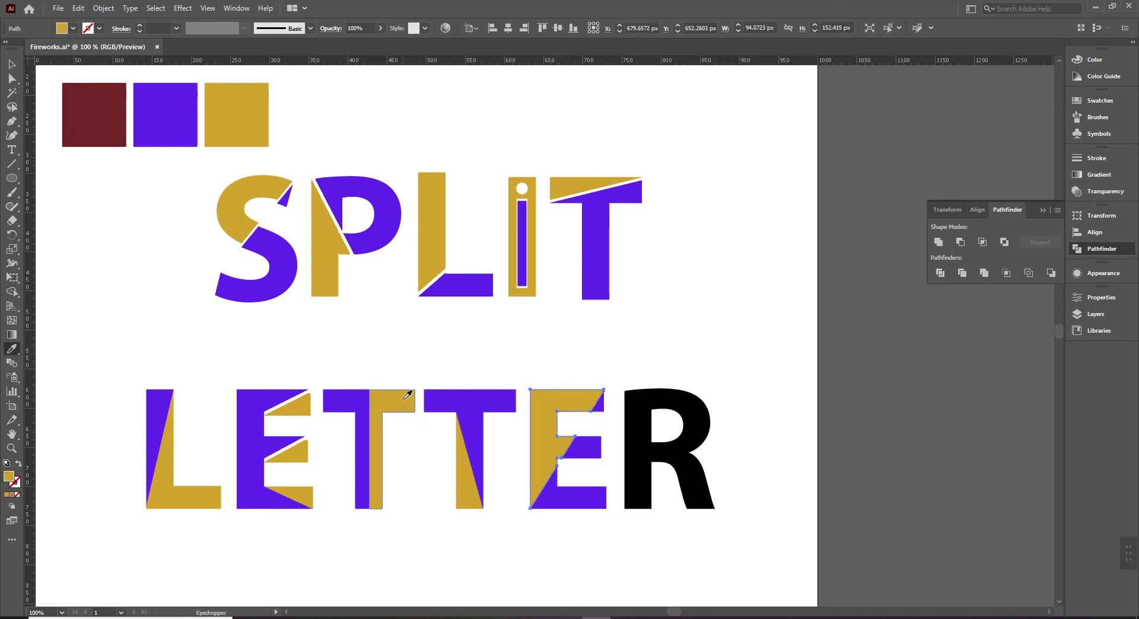
Colour the second E's pieces gold and purple with the Eyedropper.
key(space)
key(space)
click(560, 458)
click(550, 501)
Nudge one piece down five steps to open a thin gap along the cut.
key(Down)
key(Down)
key(Down)
key(Down)
key(Down)
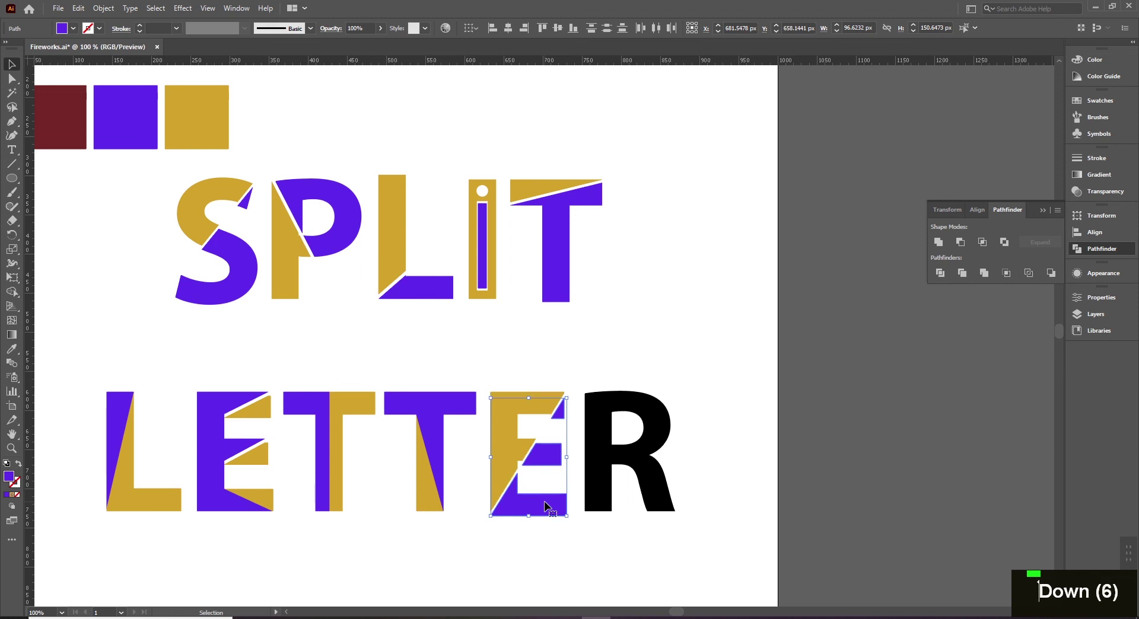
Cut the R of LETTER along a vertical line and divide it into a gold strip and purple body.
key(Down)
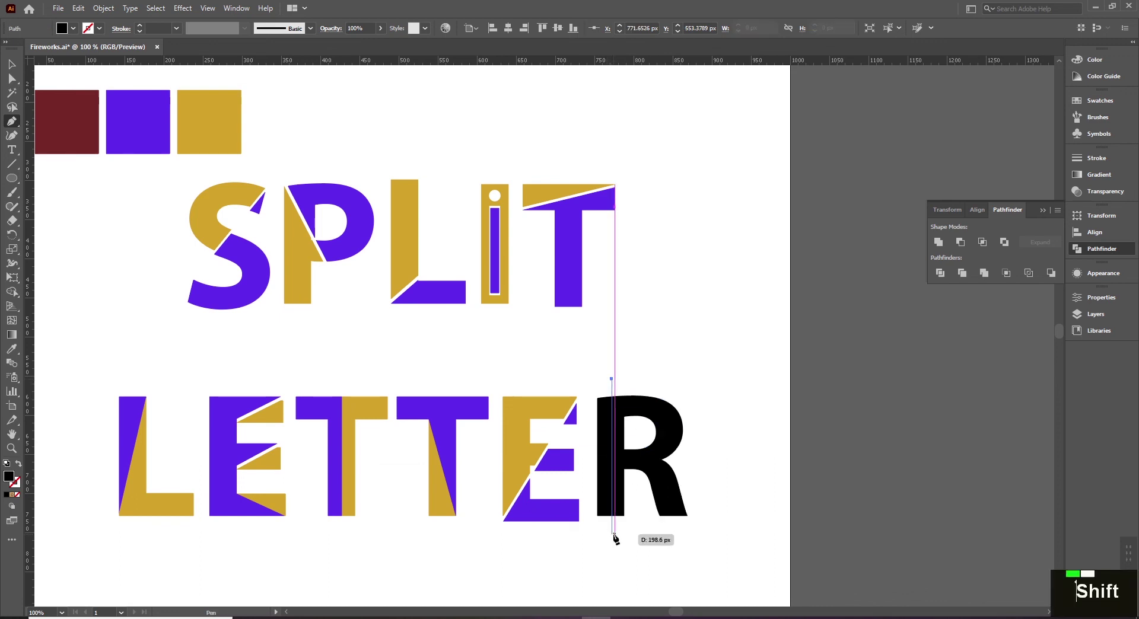
click(618, 537)
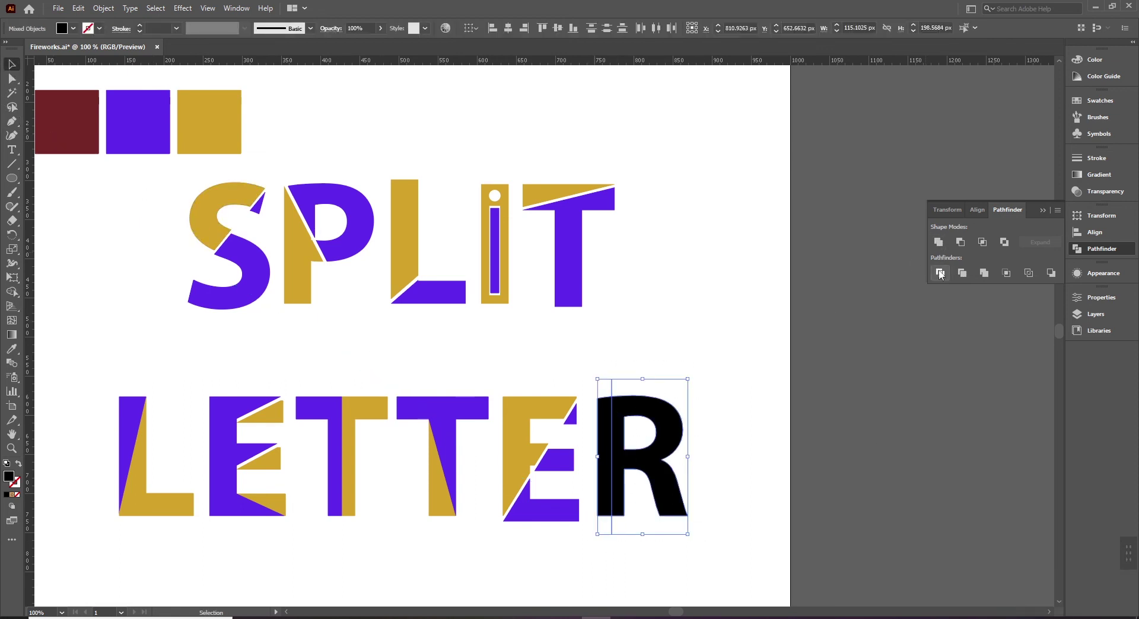
click(663, 422)
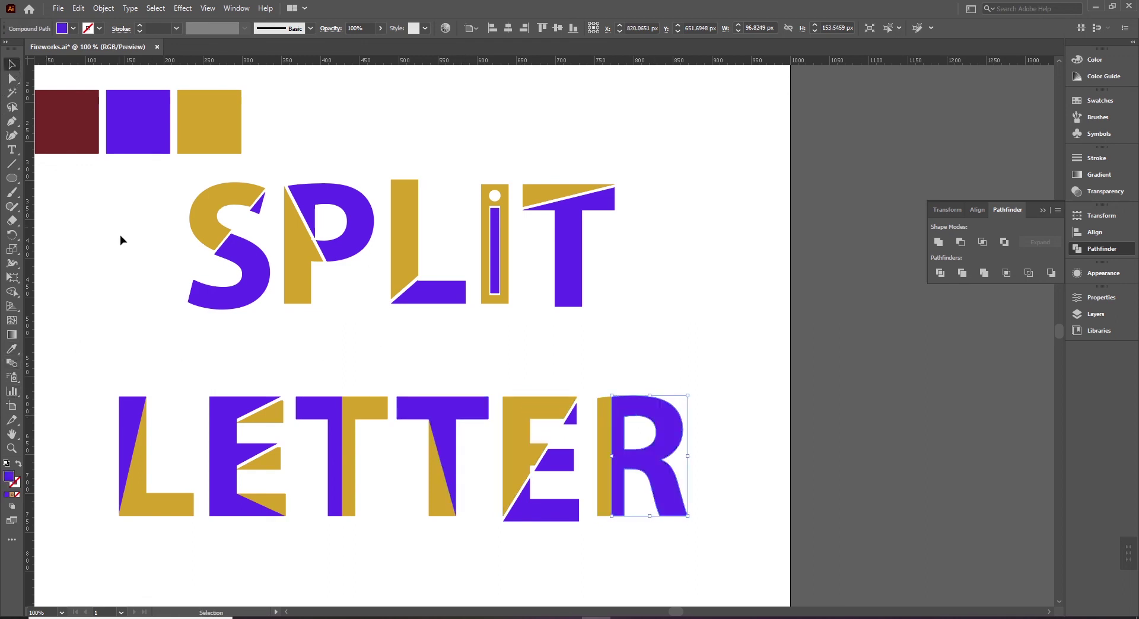
Move the three colour sample squares off the artboard with the whole page in view.
key(ctrl+alt+space)
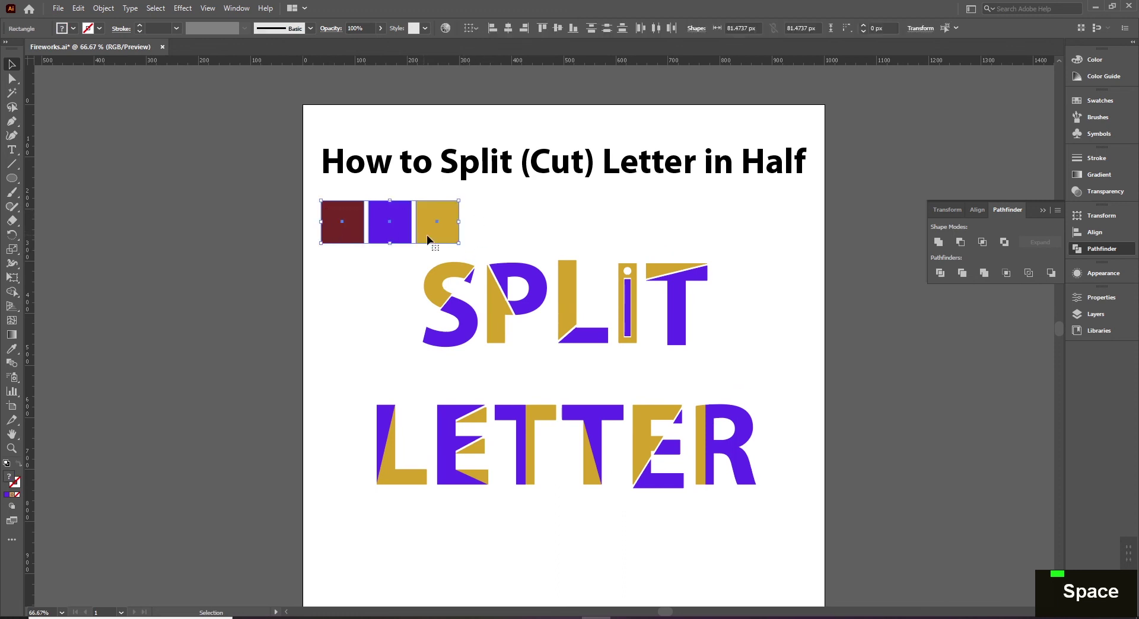
click(250, 238)
click(234, 238)
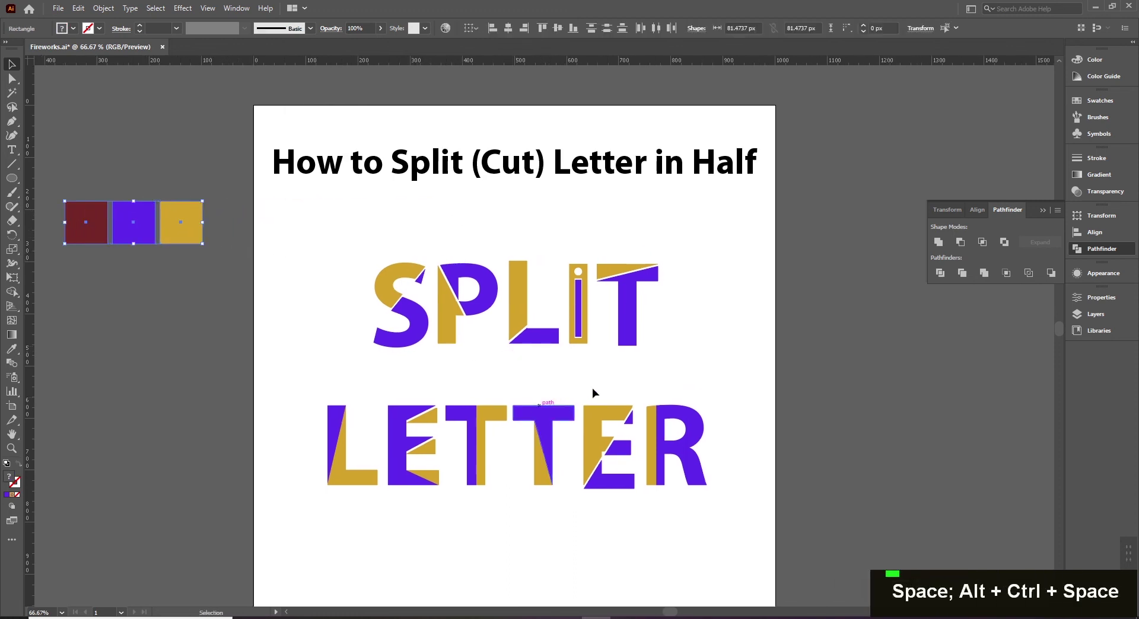
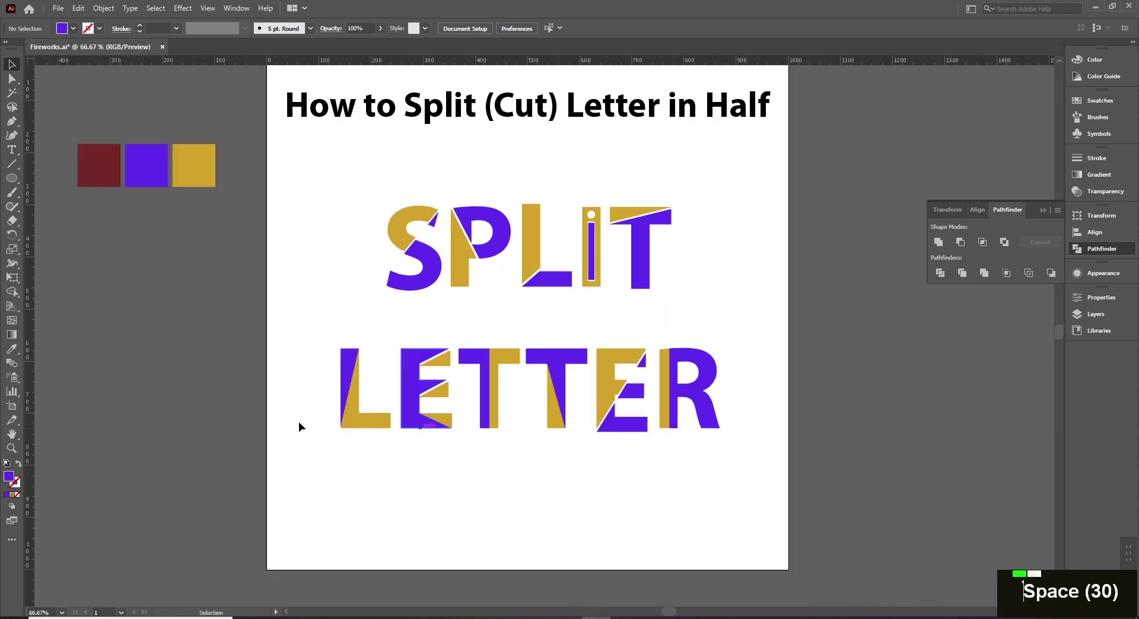
right_click(688, 392)
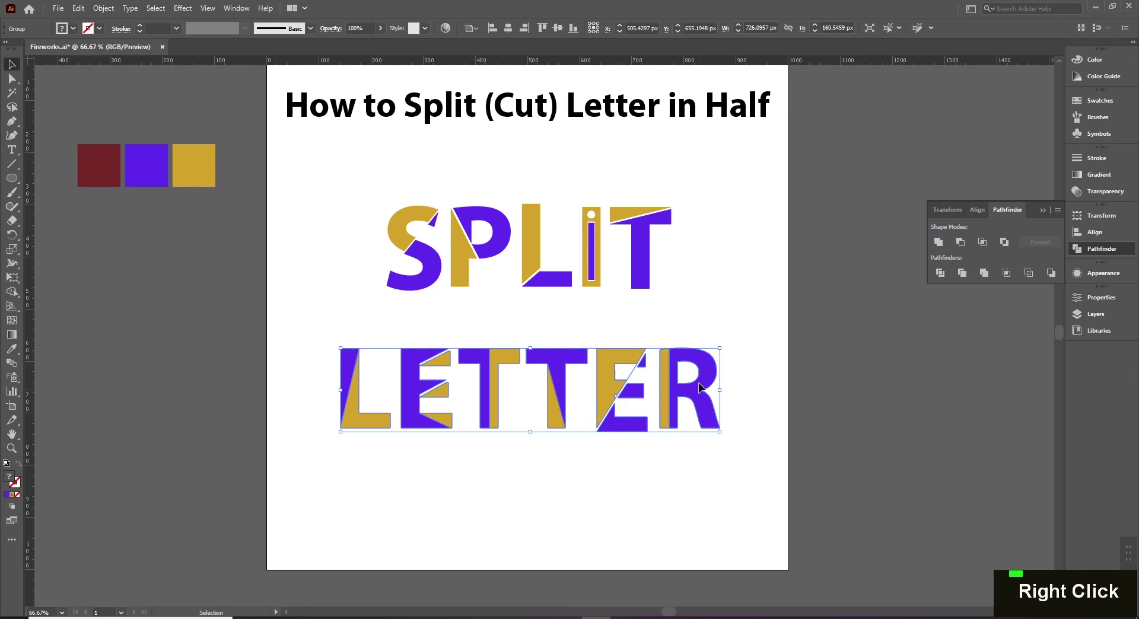
Group the pieces of LETTER and position it just beneath SPLIT under the title.
right_click(705, 366)
click(702, 357)
click(701, 355)
double_click(701, 354)
key(shift+space)
key(space)
right_click(639, 308)
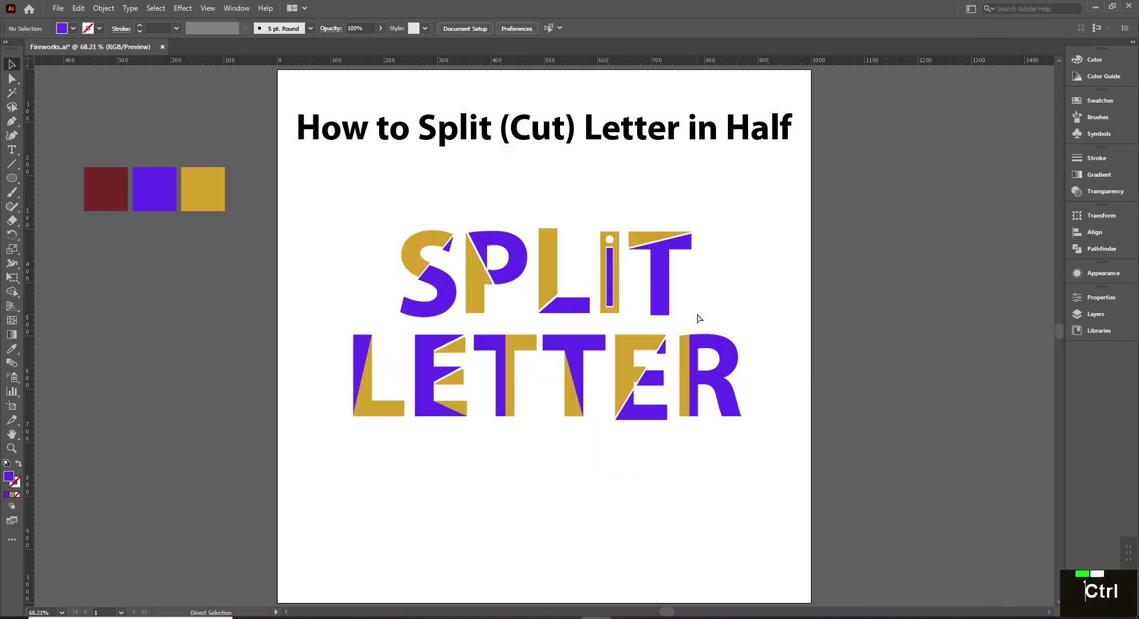
key(space)
key(space)
key(space)
key(space)
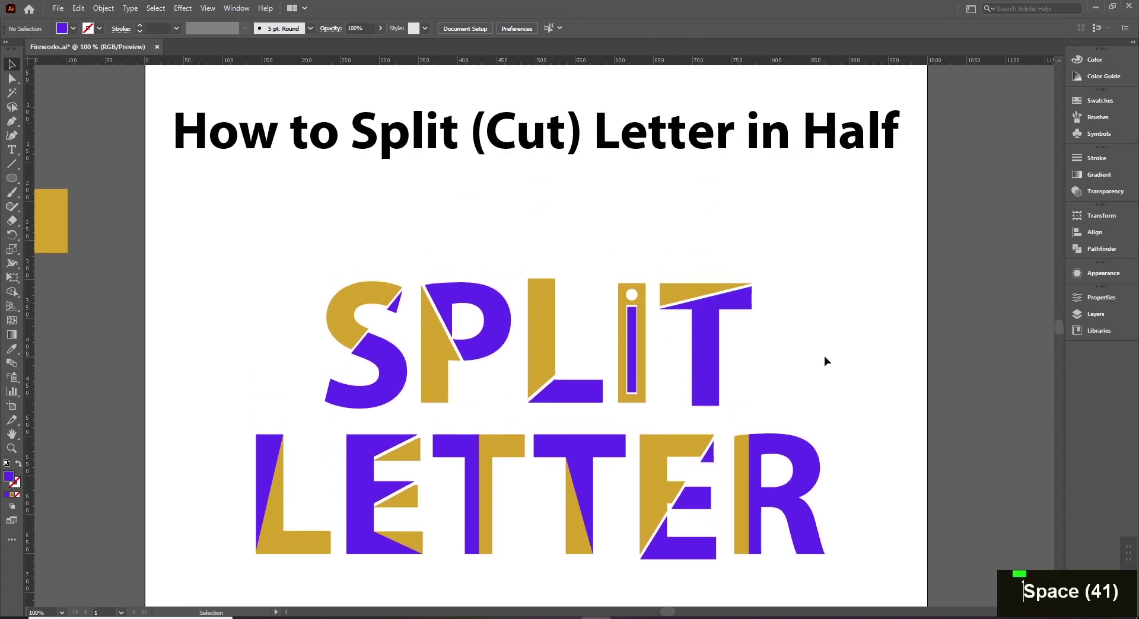